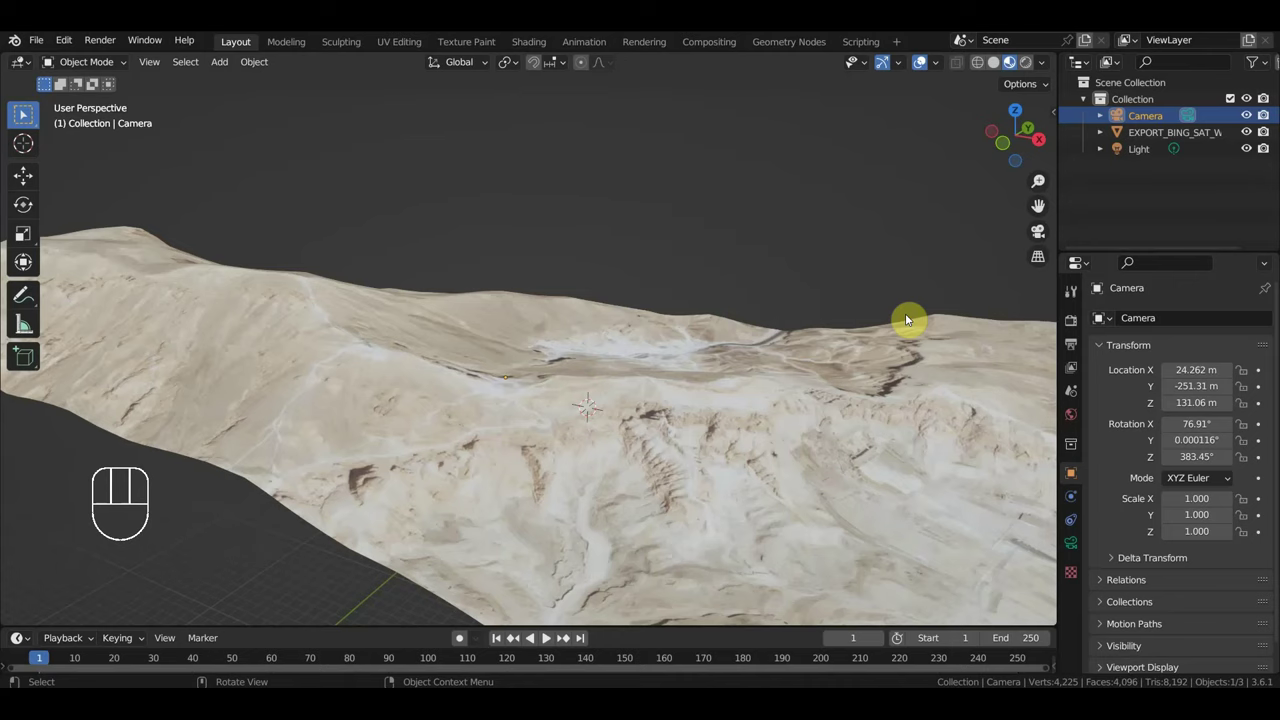
Orbit the viewport to look over the satellite desert terrain from above
{"action": "left_click_drag", "start_coordinate": [730, 436], "coordinate": [665, 471]}
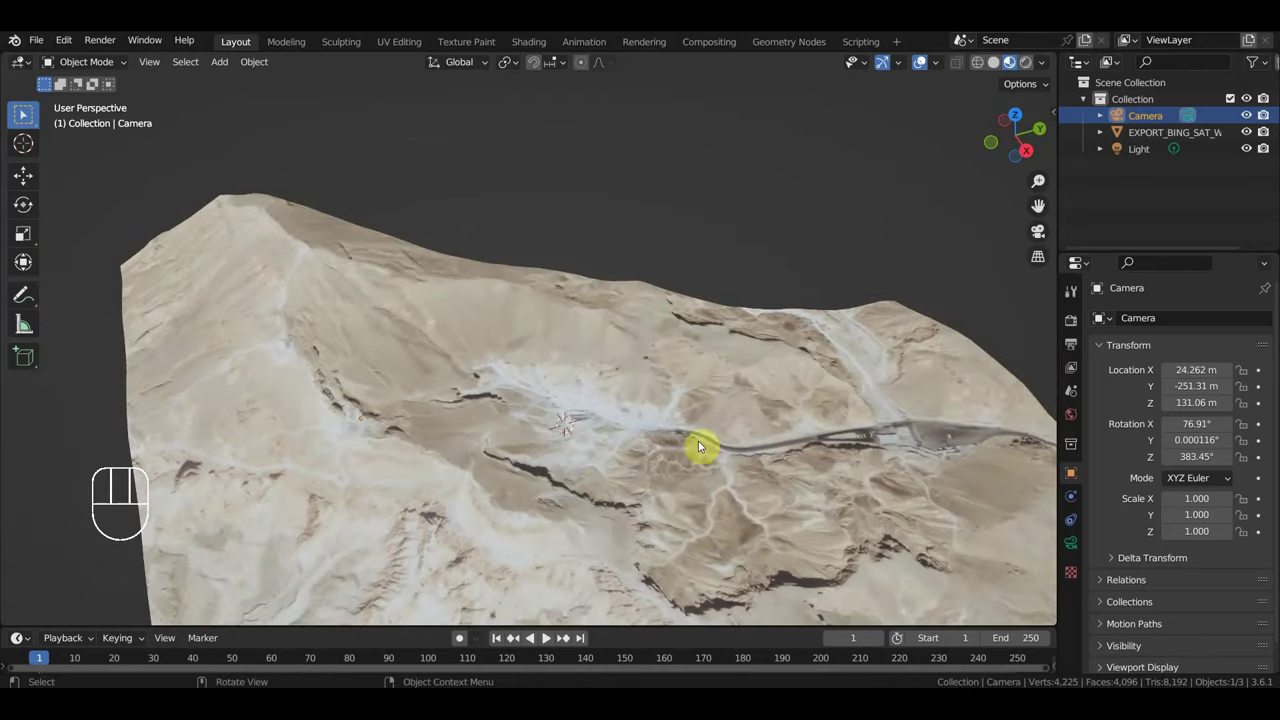
Confirm the 0.036 scale, view the terrain straight from the top, centered, in wireframe
{"action": "left_click", "coordinate": [707, 450]}
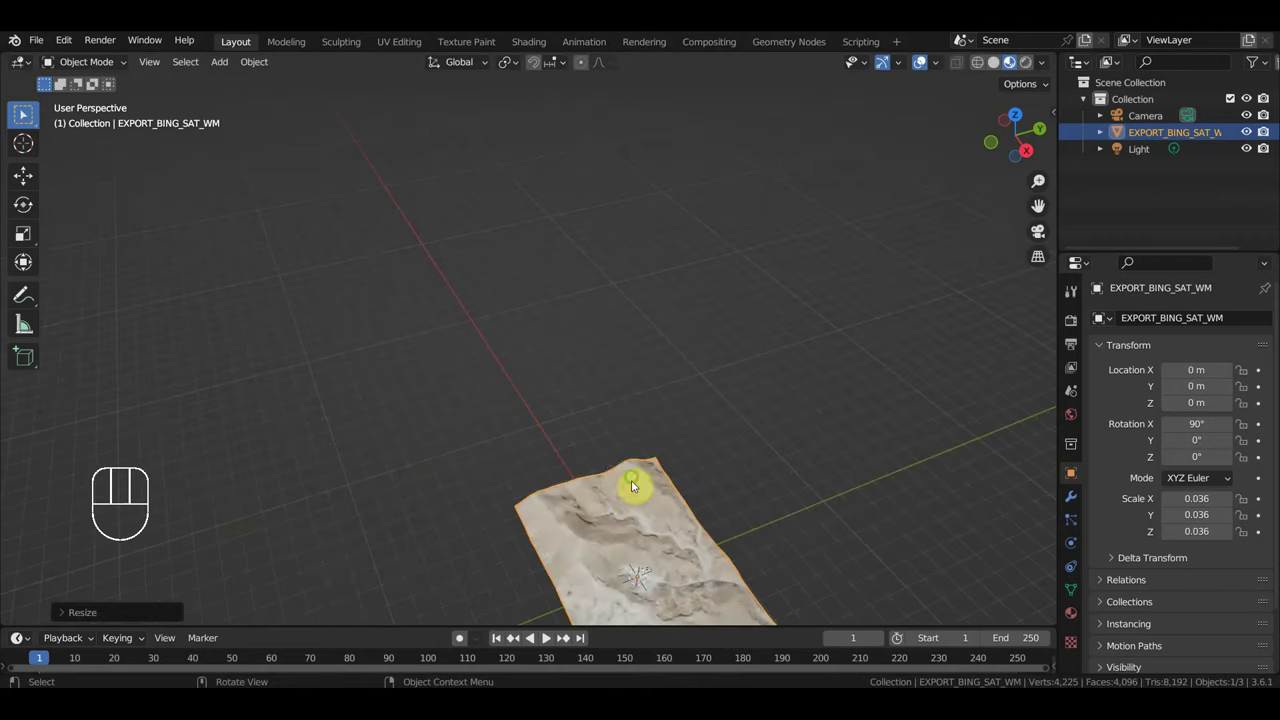
{"action": "middle_click", "coordinate": [593, 336]}
{"action": "left_click_drag", "start_coordinate": [775, 397], "coordinate": [28, 114]}
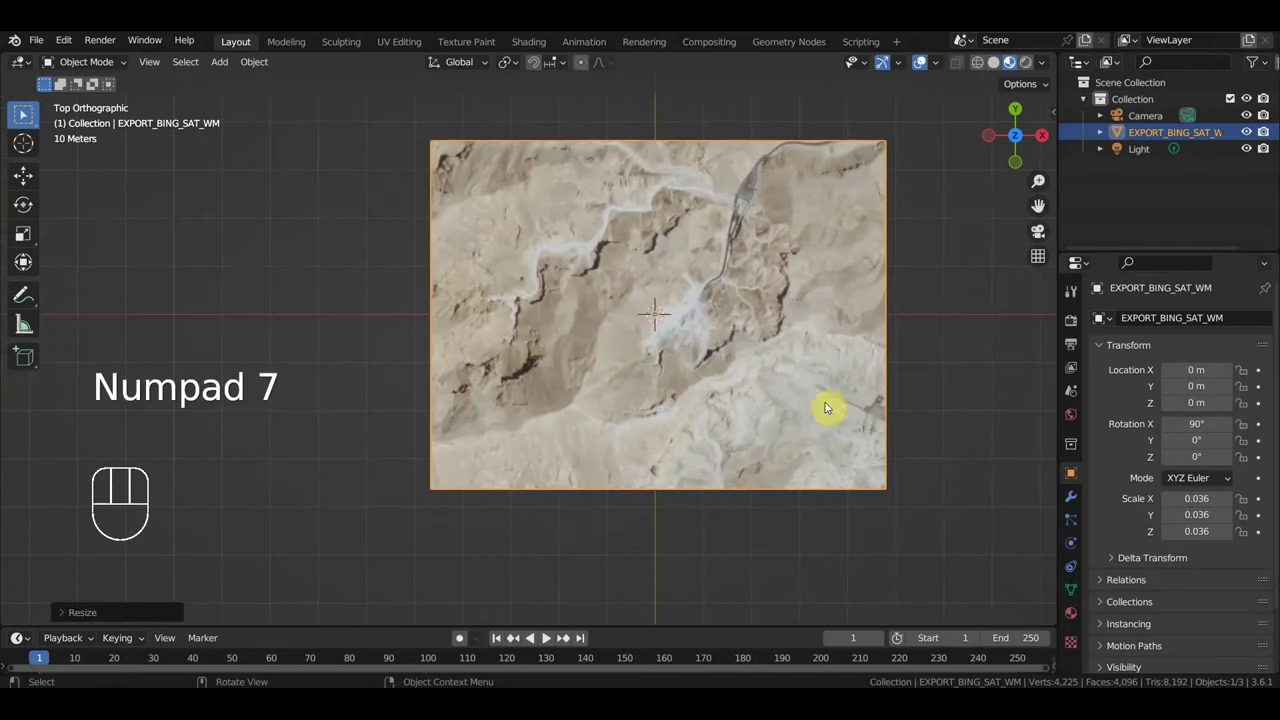
{"action": "left_click_drag", "start_coordinate": [28, 114], "coordinate": [28, 114]}
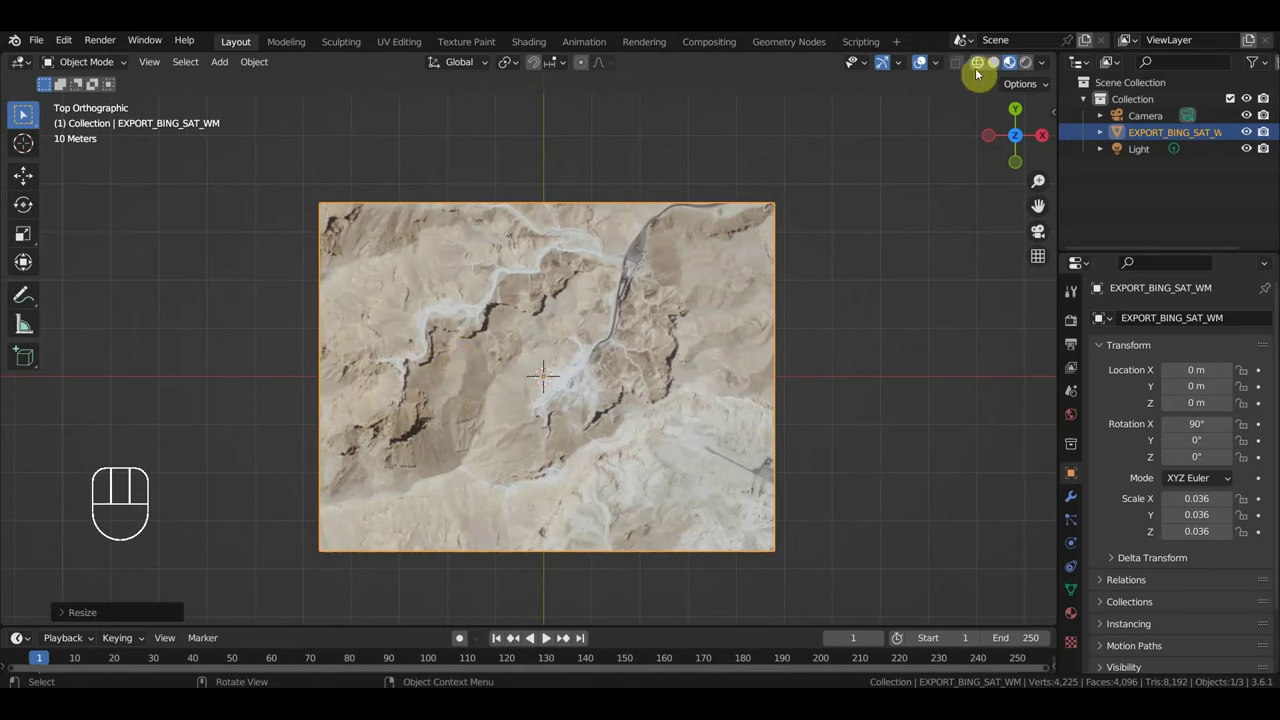
{"action": "left_click_drag", "start_coordinate": [93, 69], "coordinate": [28, 114]}
Select the lower half of the terrain grid in Edit Mode, separate it and move it aside
{"action": "left_click", "coordinate": [28, 114]}
{"action": "left_click_drag", "start_coordinate": [28, 114], "coordinate": [28, 114]}
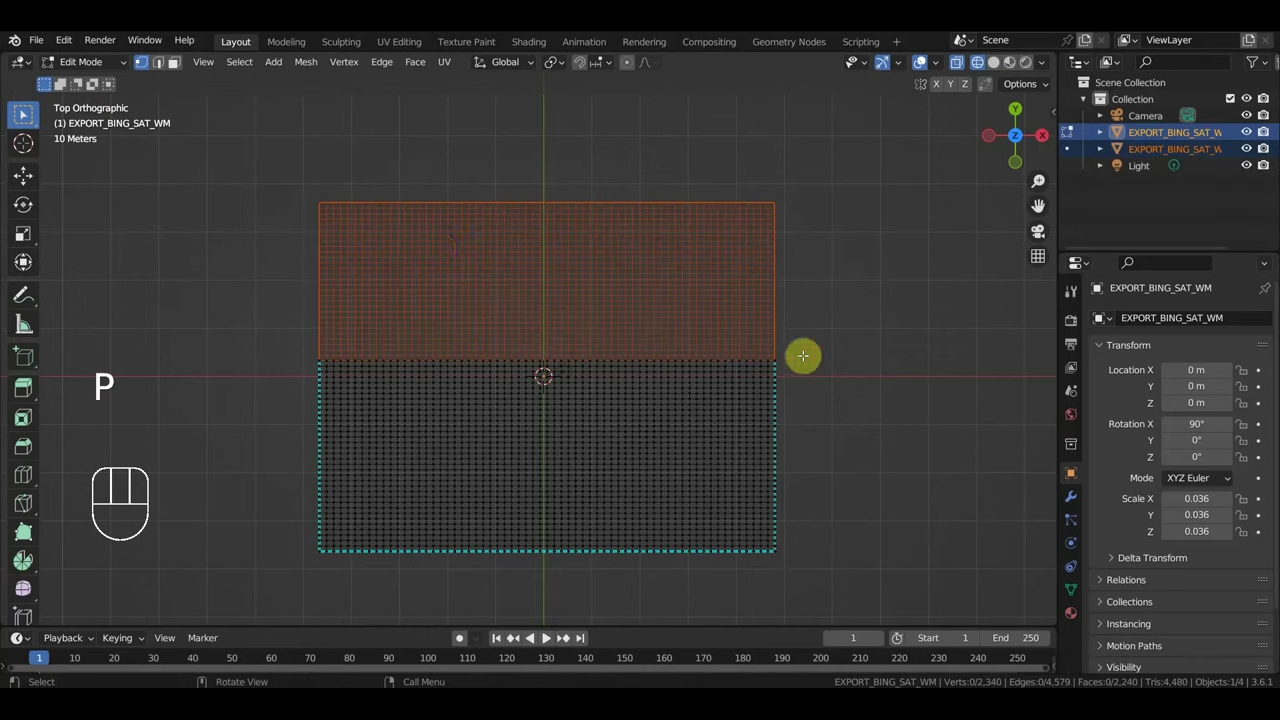
{"action": "left_click_drag", "start_coordinate": [80, 64], "coordinate": [28, 114]}
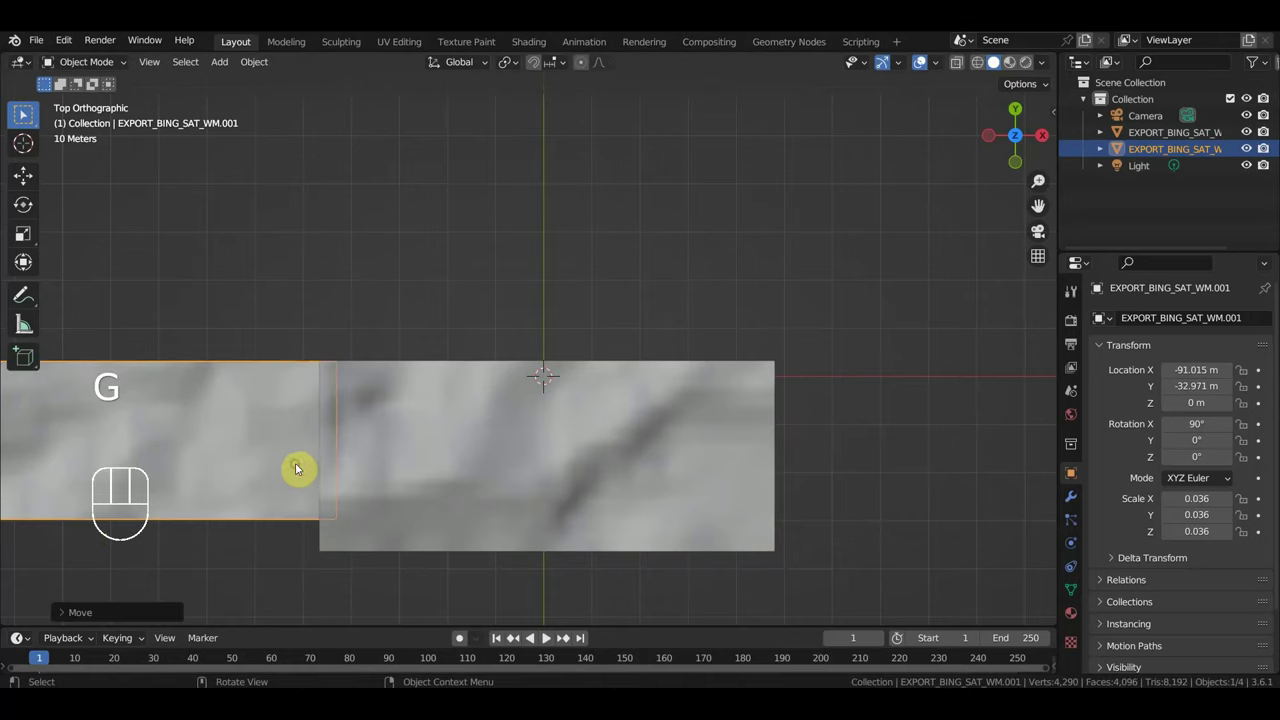
Orbit the view to see the two terrain relief strips side-on
{"action": "middle_click", "coordinate": [28, 114]}
{"action": "left_click_drag", "start_coordinate": [28, 114], "coordinate": [28, 114]}
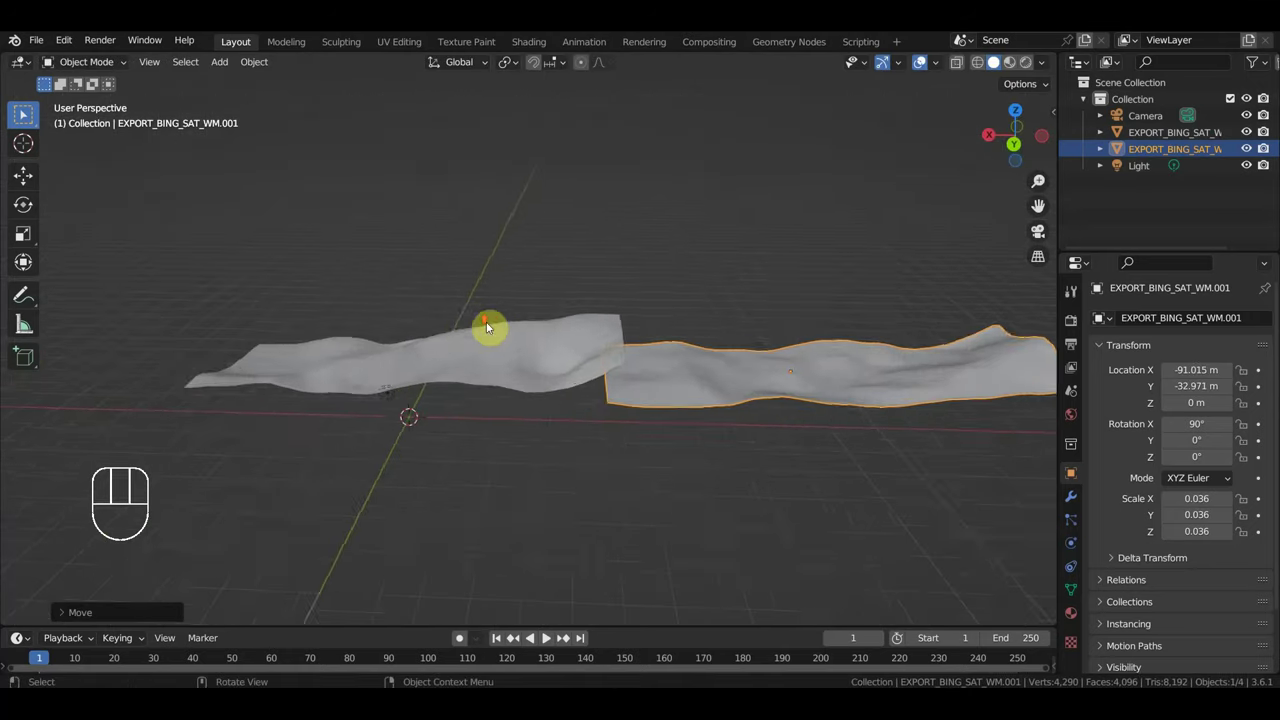
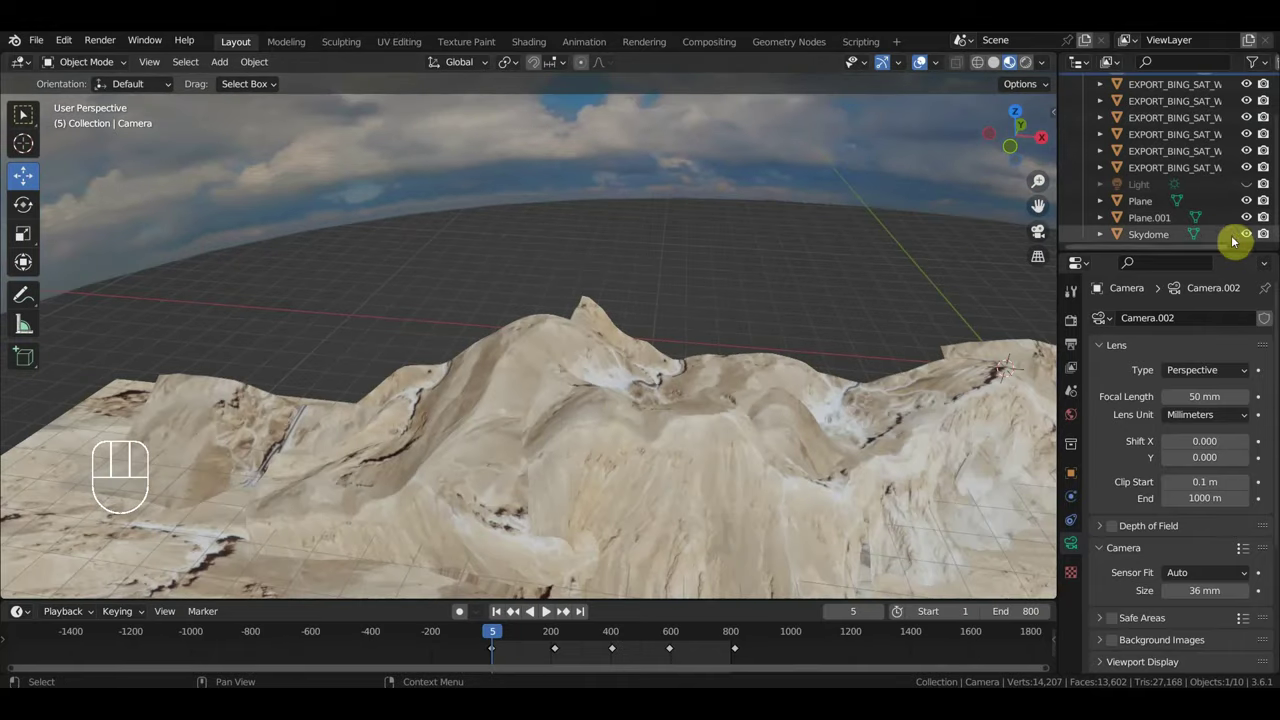
Hide the Skydome and orbit around the mountains to inspect them against the ground
{"action": "left_click", "coordinate": [1255, 237]}
{"action": "middle_click", "coordinate": [767, 391]}
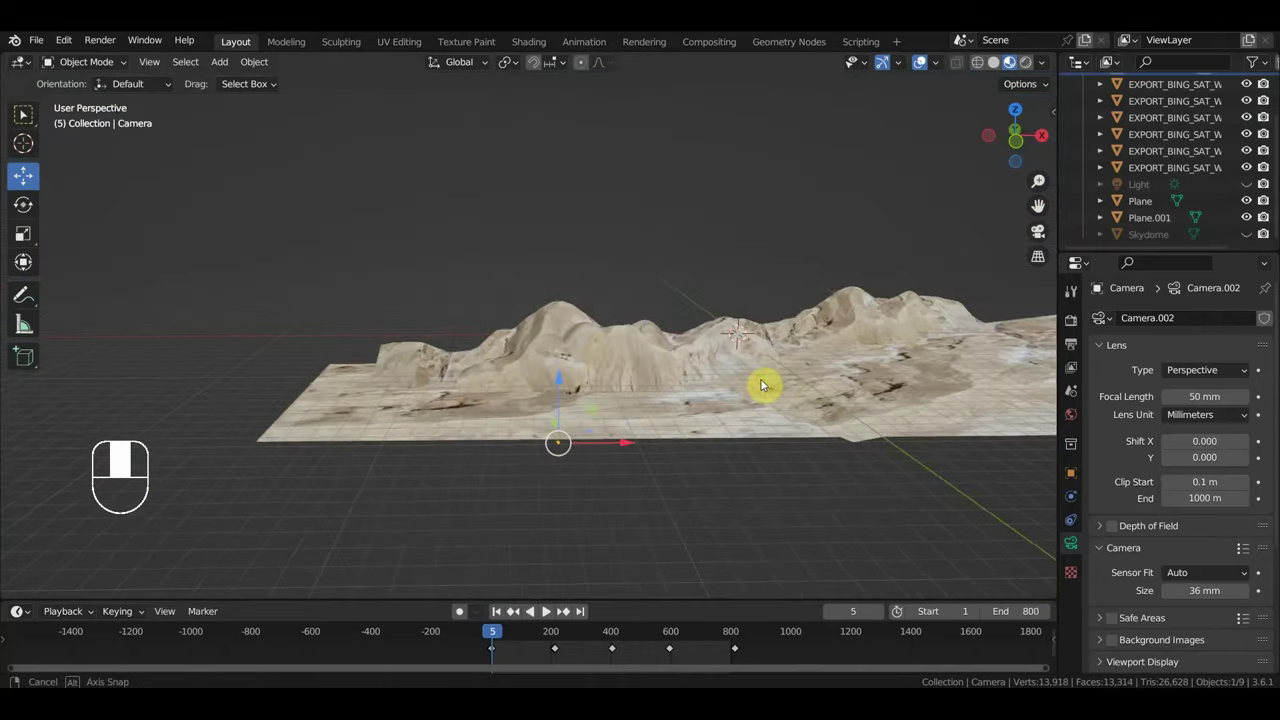
{"action": "middle_click", "coordinate": [502, 406]}
{"action": "middle_click", "coordinate": [542, 435]}
Select the flat ground plane Plane.001 and view it from another angle
{"action": "left_click", "coordinate": [883, 411]}
{"action": "middle_click", "coordinate": [877, 413]}
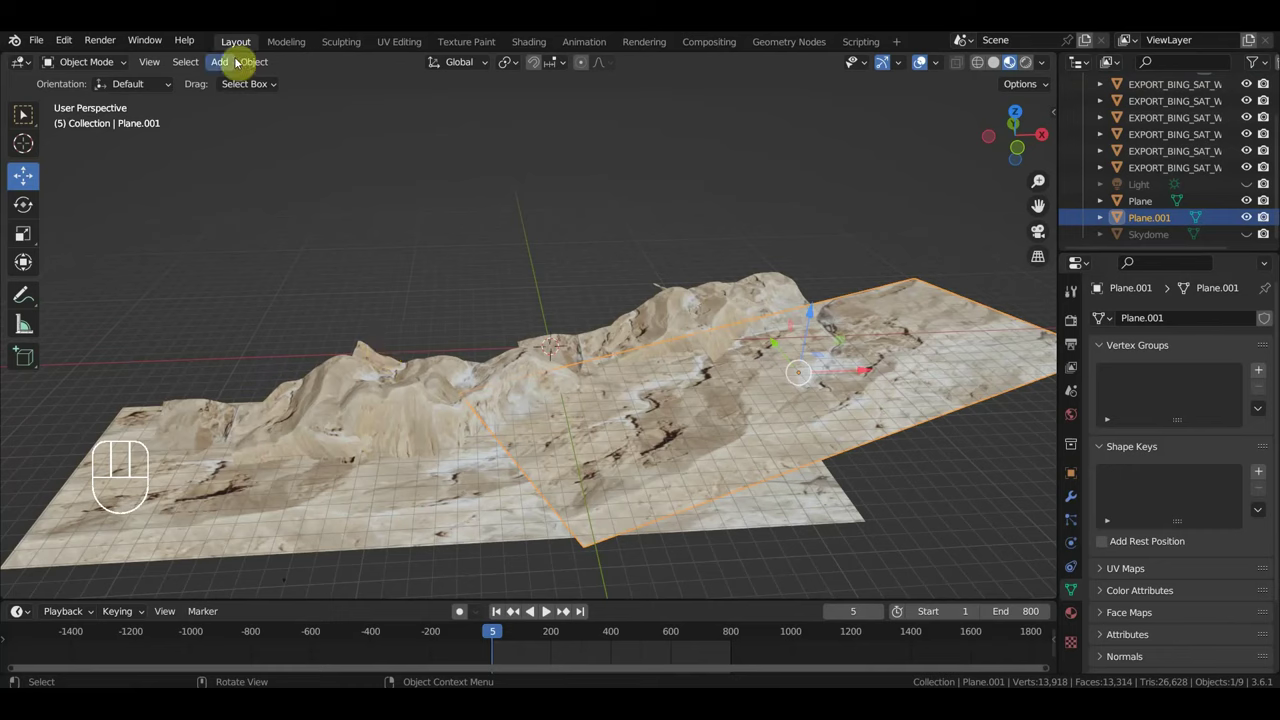
{"action": "left_click_drag", "start_coordinate": [229, 64], "coordinate": [395, 311]}
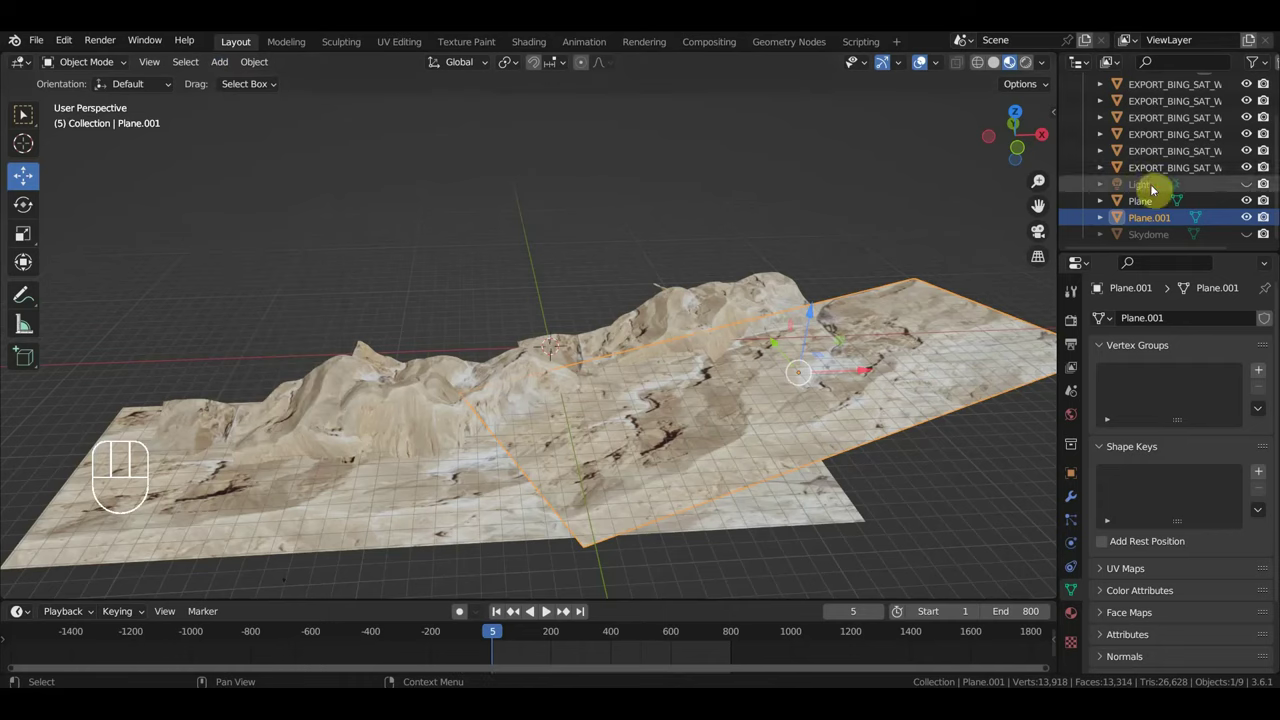
Select the Camera, look through it (numpad 0) and make the Skydome visible again
{"action": "left_click", "coordinate": [1159, 127]}
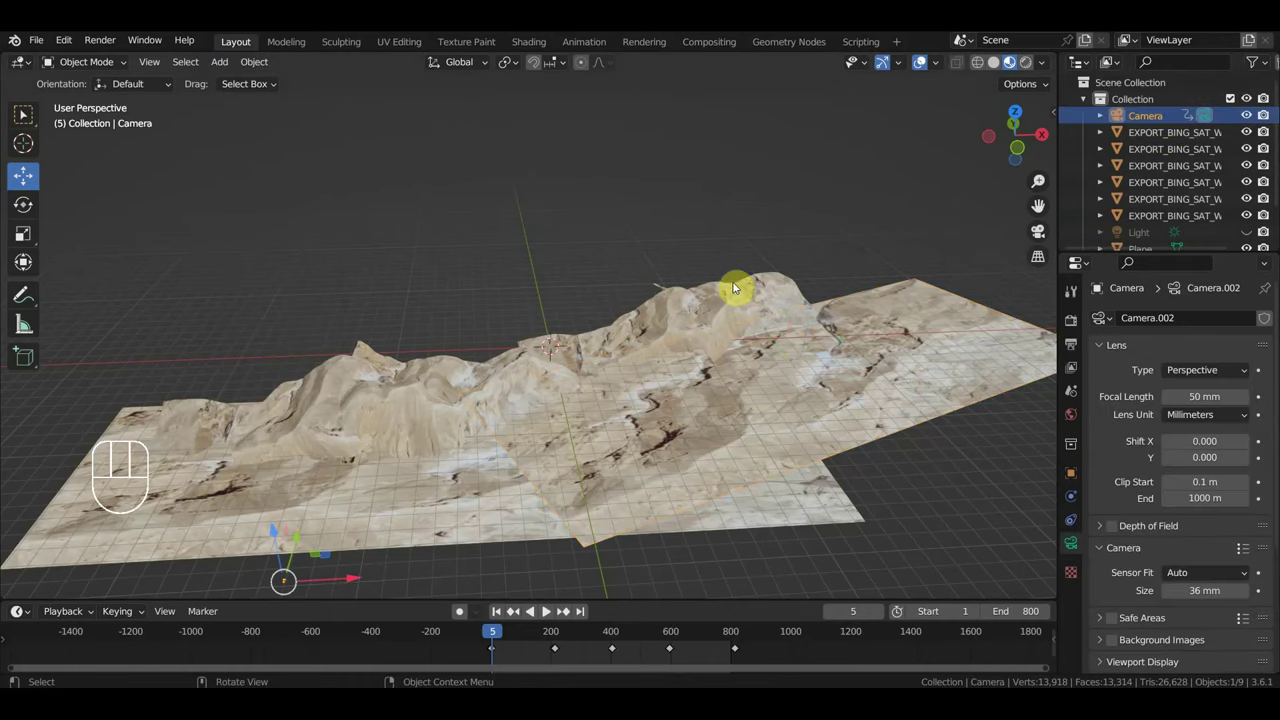
{"action": "key", "text": "KP_0"}
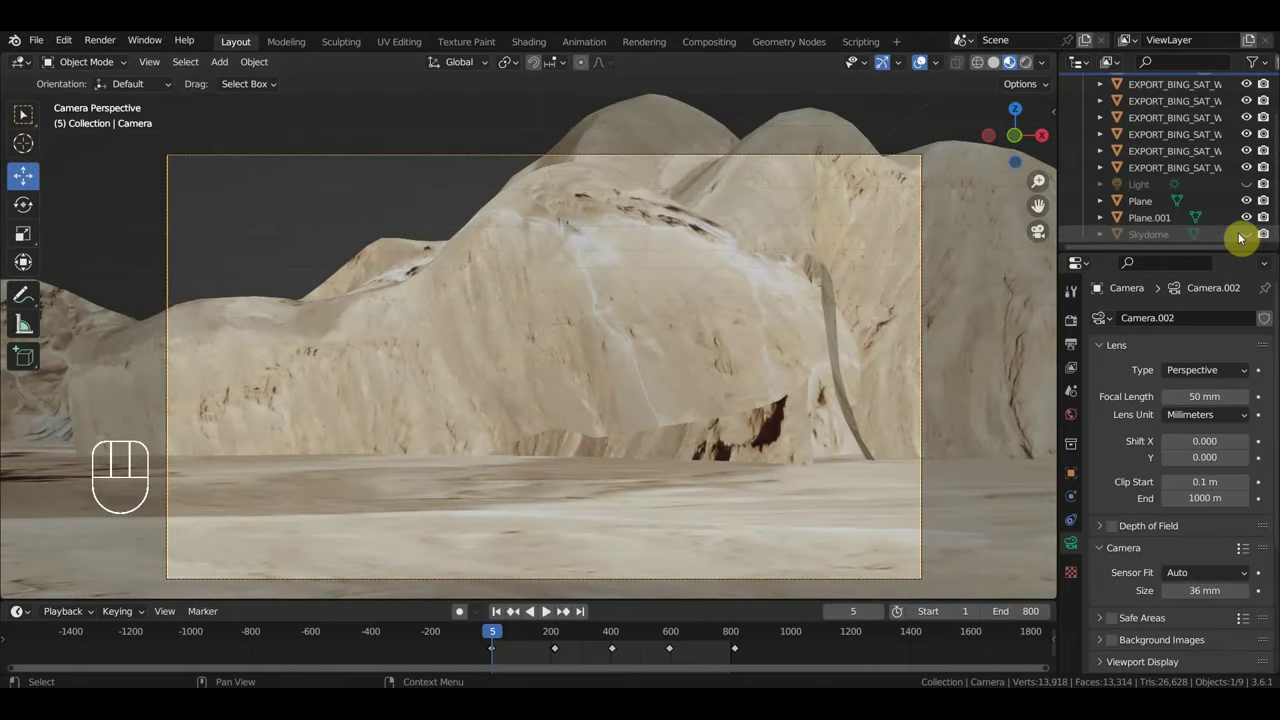
{"action": "left_click", "coordinate": [1250, 240]}
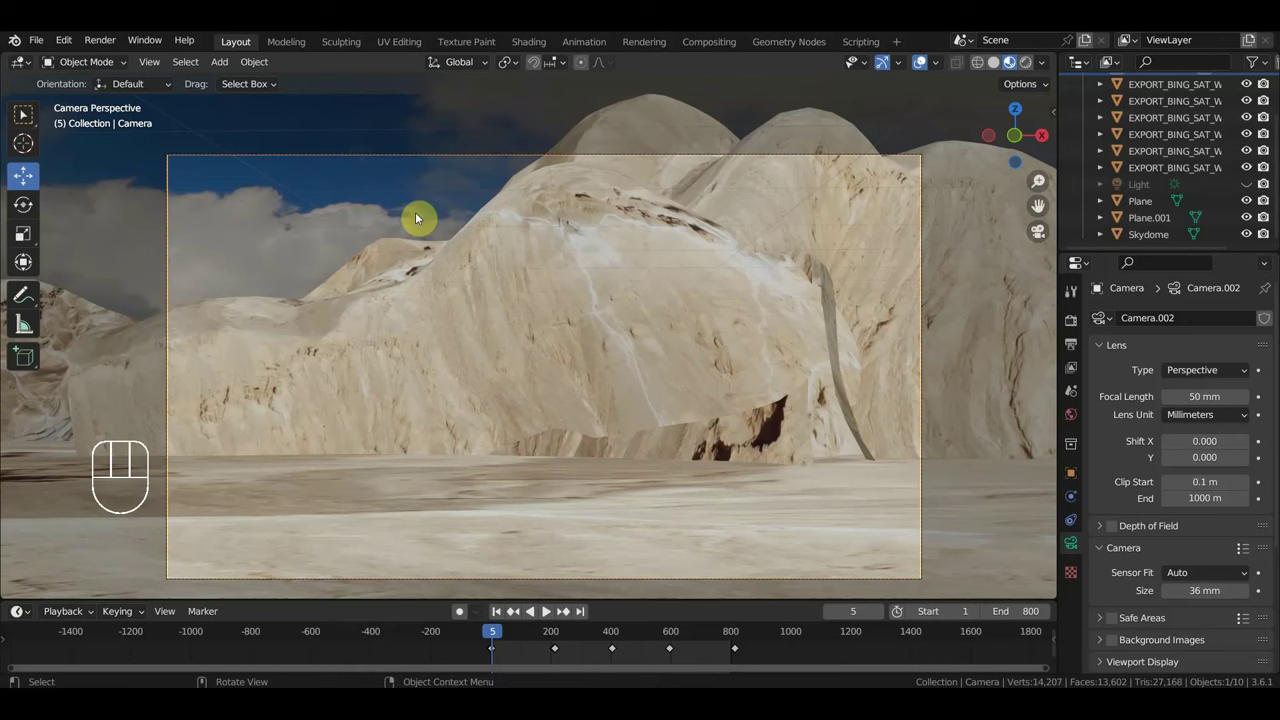
Play the camera animation, stop it at frame 101 and zoom the camera view out slightly
{"action": "key", "text": "space"}
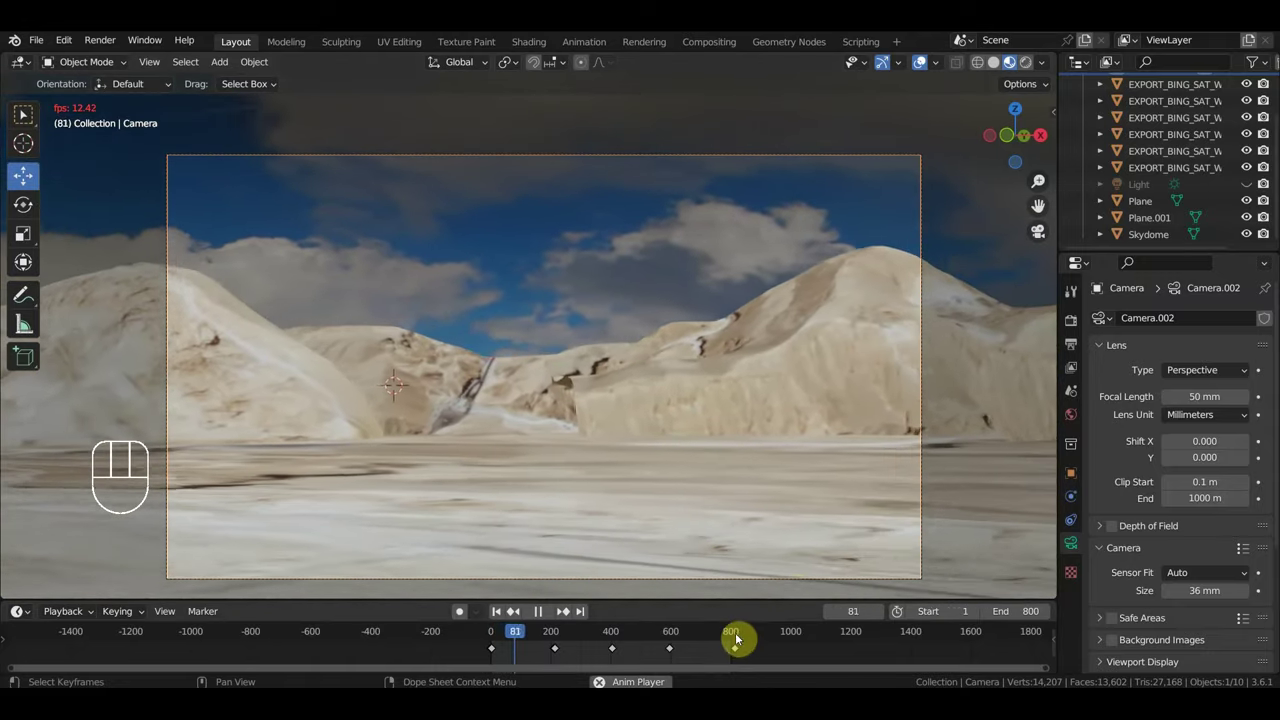
{"action": "key", "text": "space"}
{"action": "left_click_drag", "start_coordinate": [811, 310], "coordinate": [805, 267]}
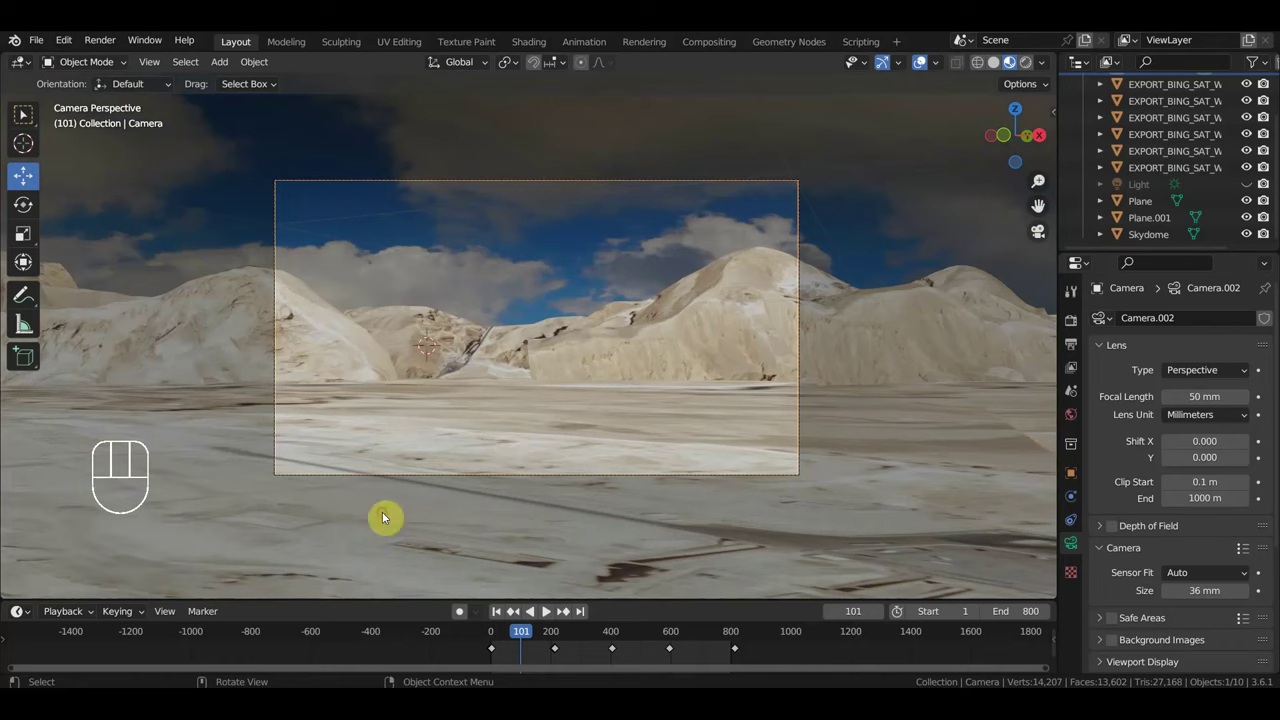
Resume and stop playback at frame 288, then orbit over the desert-textured ground plane
{"action": "left_click_drag", "start_coordinate": [44, 47], "coordinate": [685, 394]}
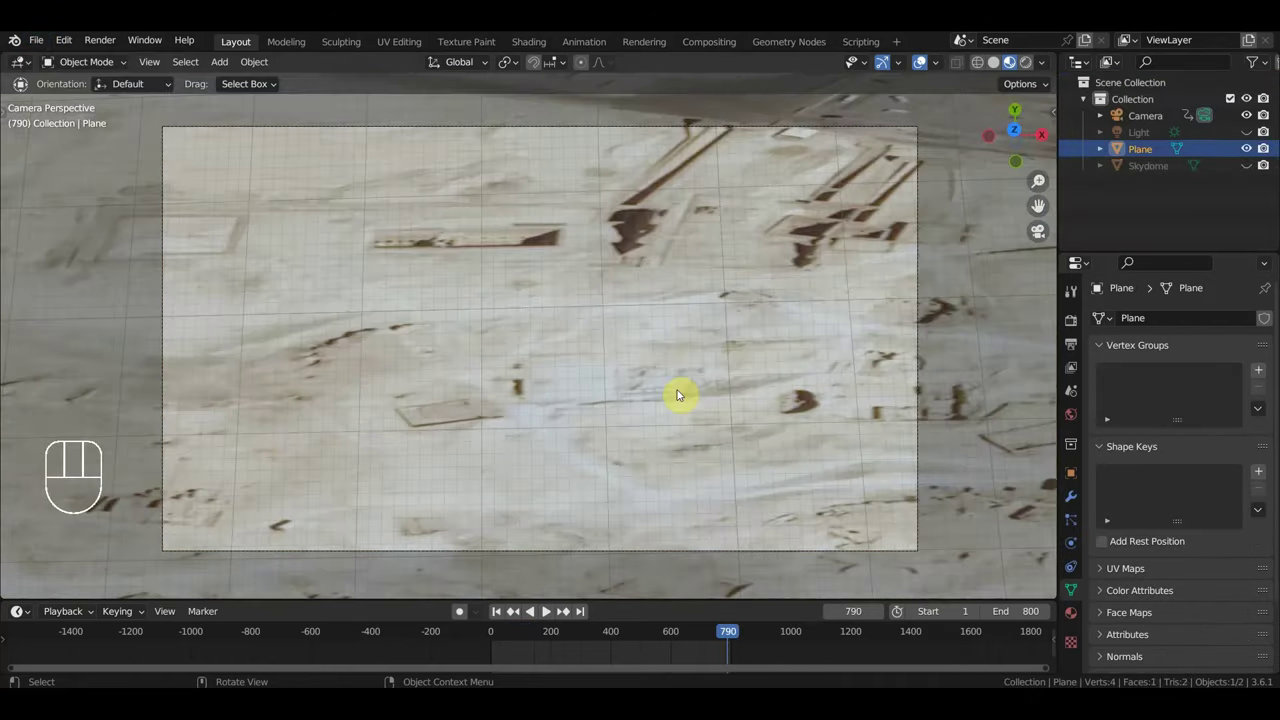
{"action": "key", "text": "space"}
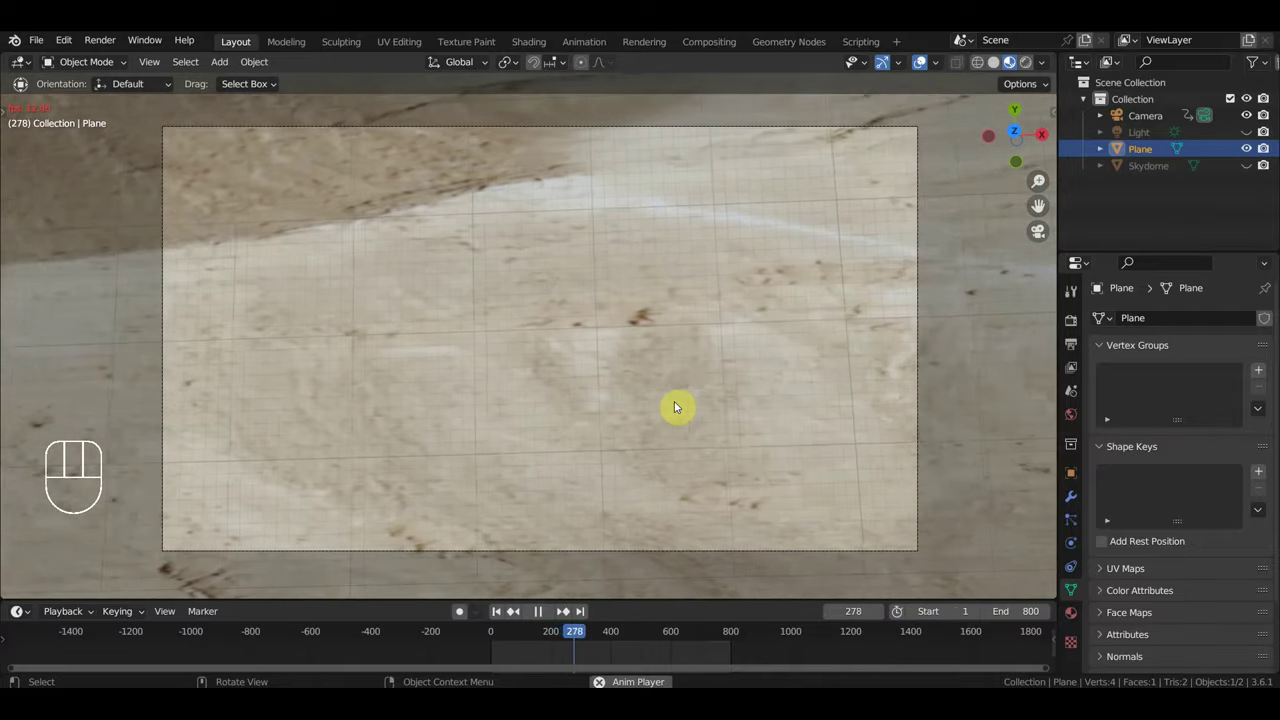
{"action": "key", "text": "space"}
{"action": "middle_click", "coordinate": [687, 415]}
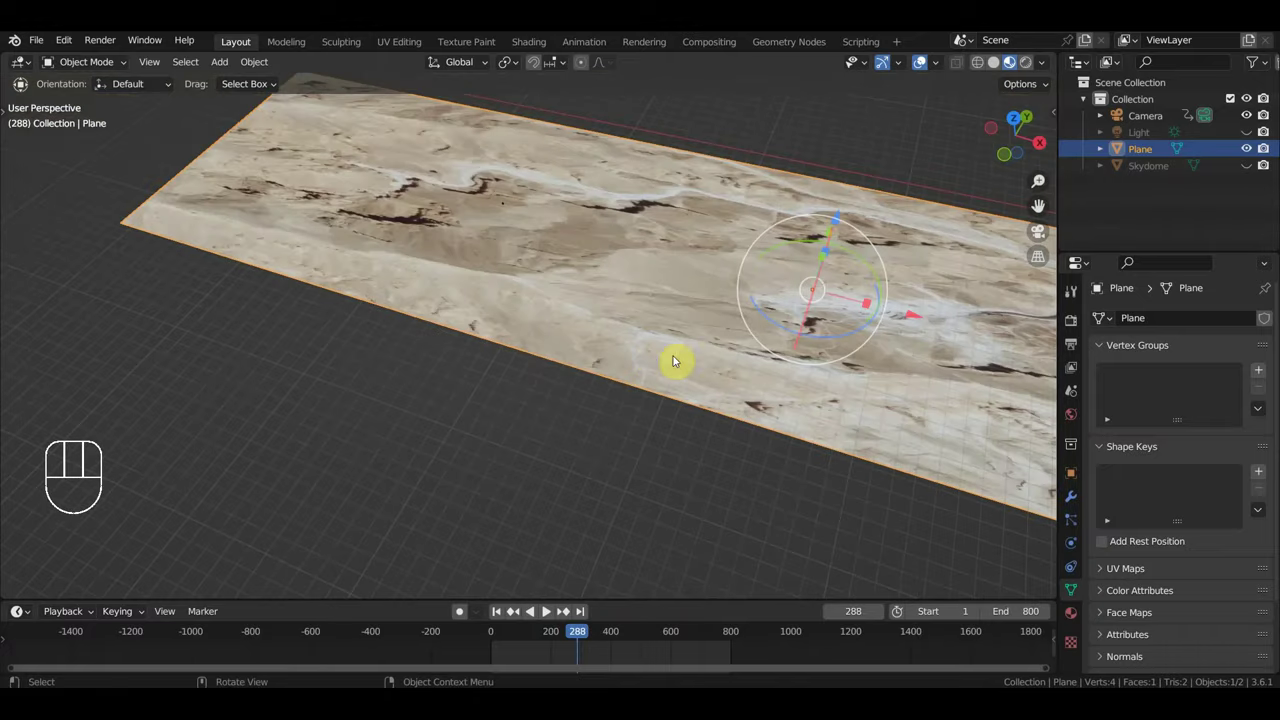
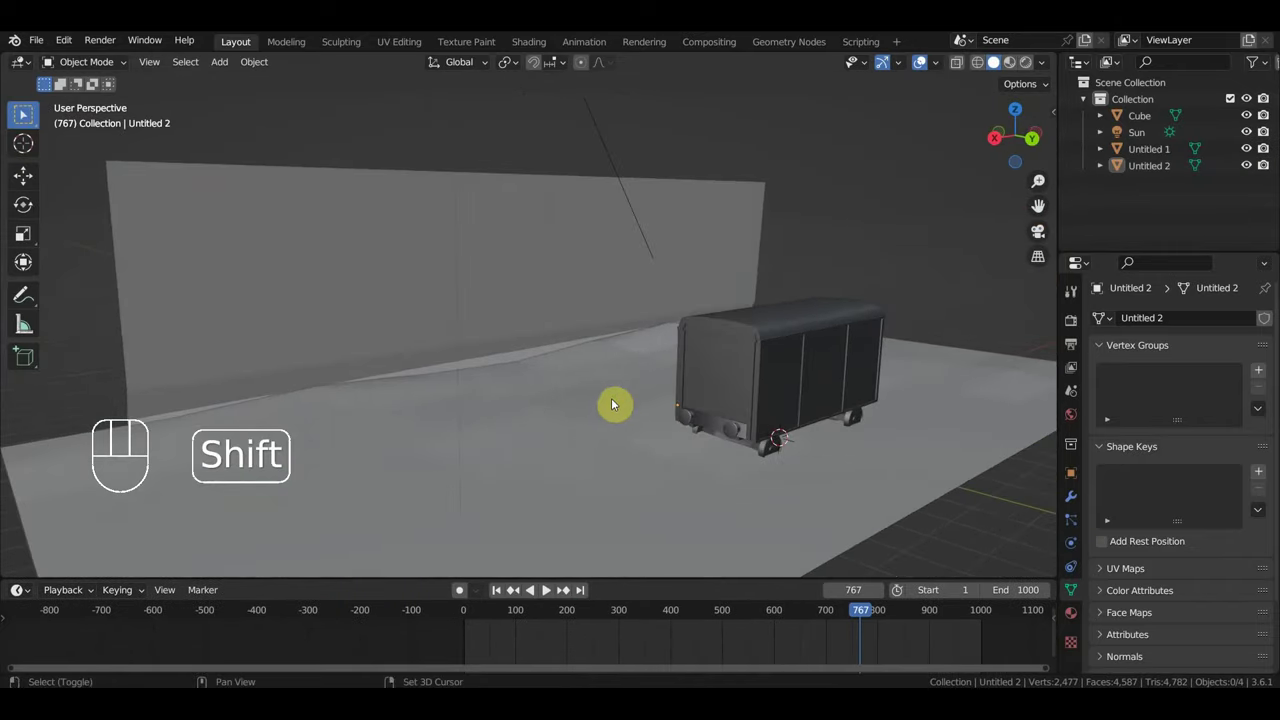
Start the wagon scene's animation playing and orbit around the boxcar
{"action": "left_click_drag", "start_coordinate": [791, 225], "coordinate": [581, 302]}
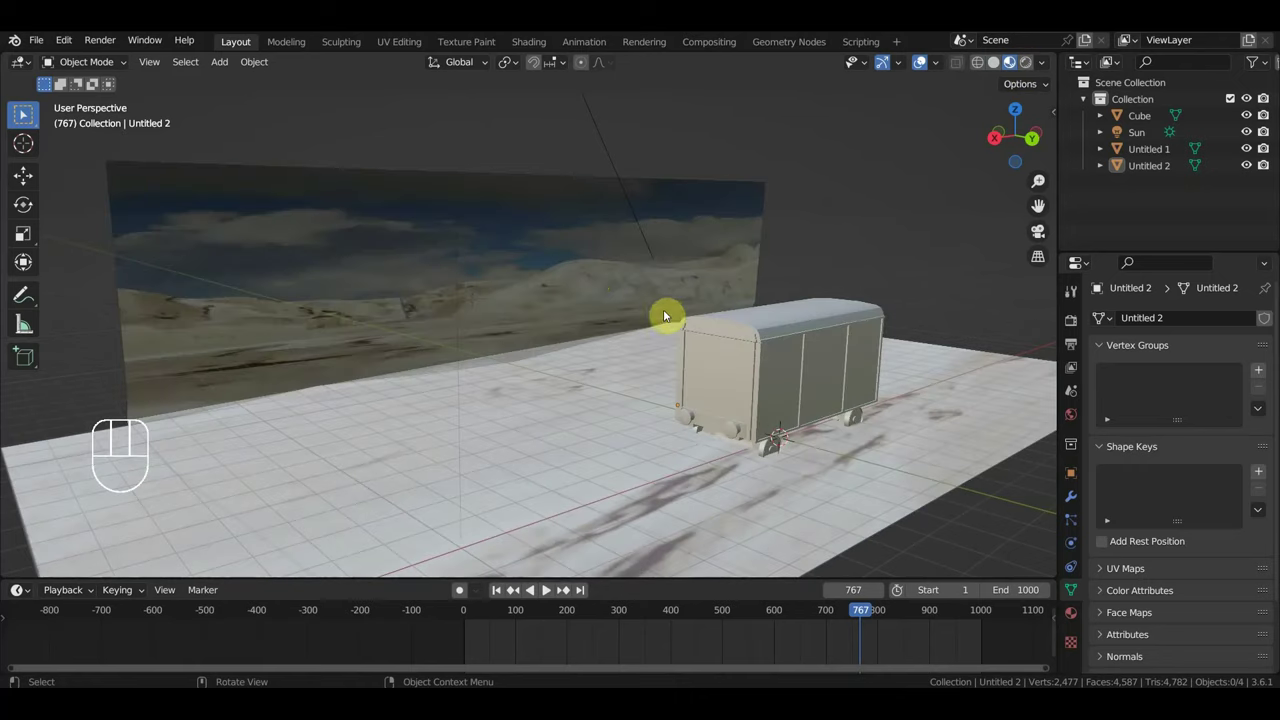
{"action": "key", "text": "space"}
{"action": "middle_click", "coordinate": [683, 297]}
{"action": "middle_click", "coordinate": [822, 404]}
{"action": "middle_click", "coordinate": [819, 434]}
Bring the view low over the whole ground and turn back toward the wagon
{"action": "middle_click", "coordinate": [798, 435]}
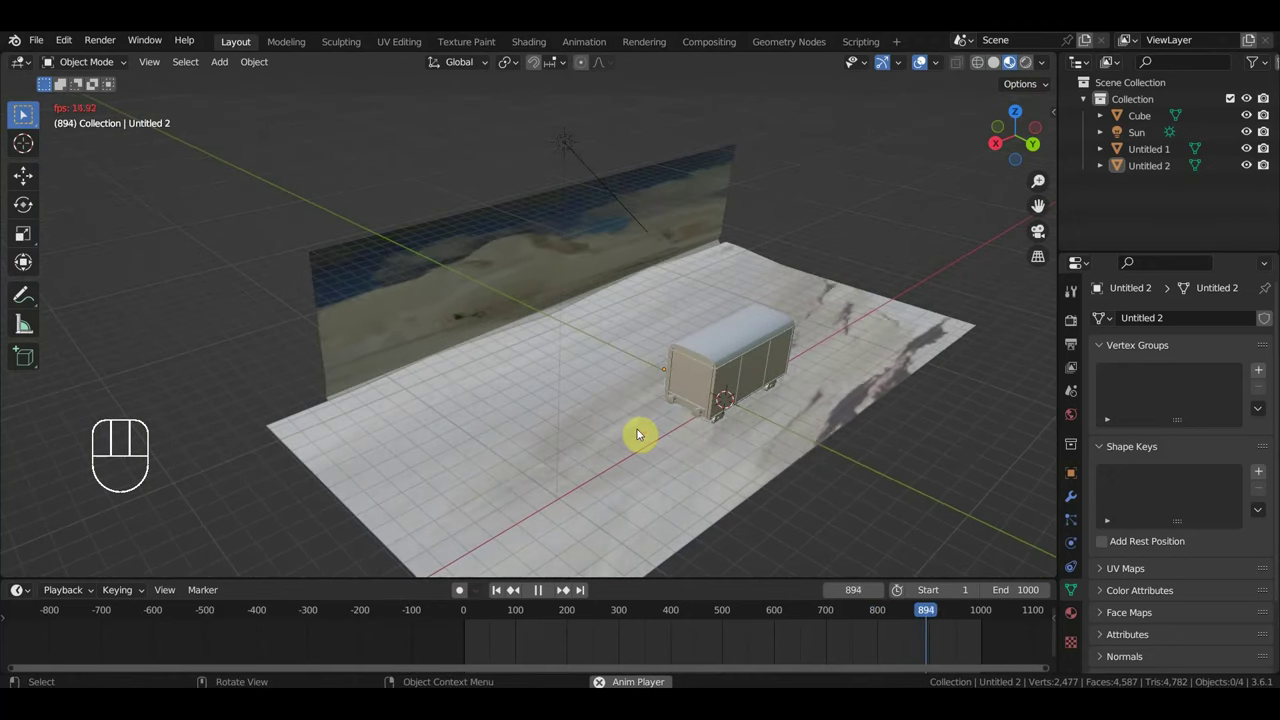
{"action": "middle_click", "coordinate": [639, 419]}
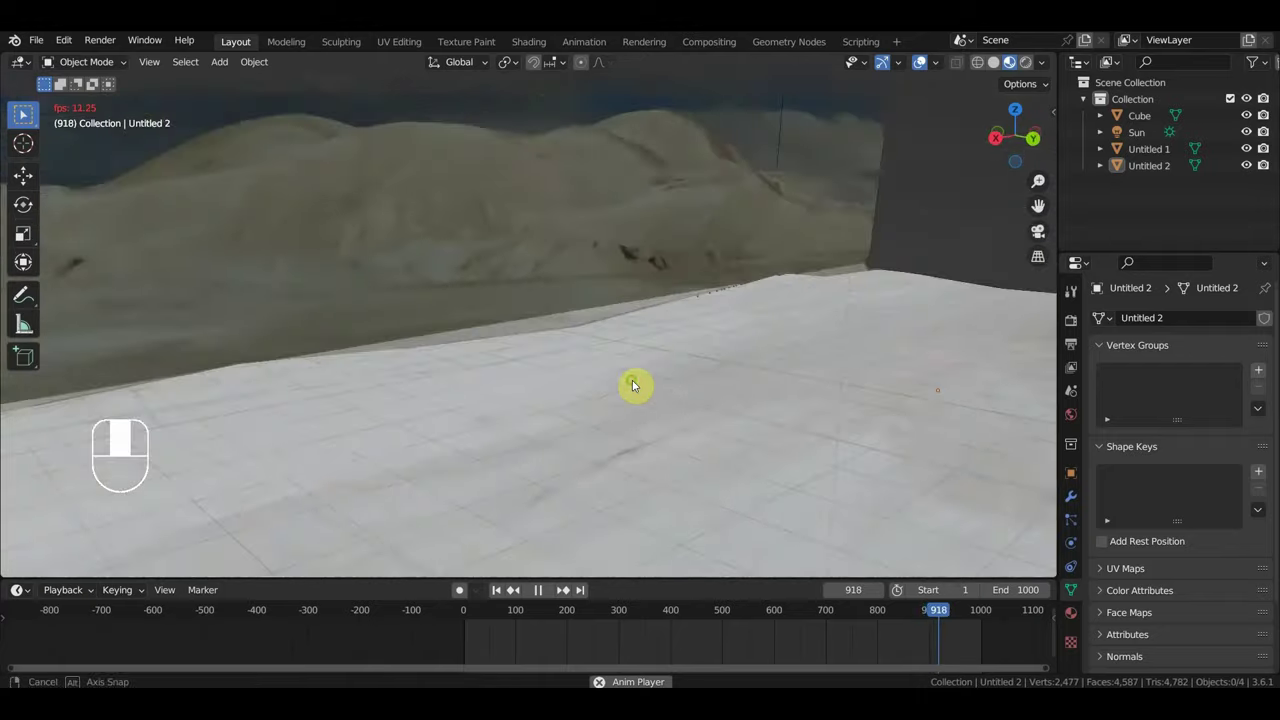
{"action": "middle_click", "coordinate": [598, 390]}
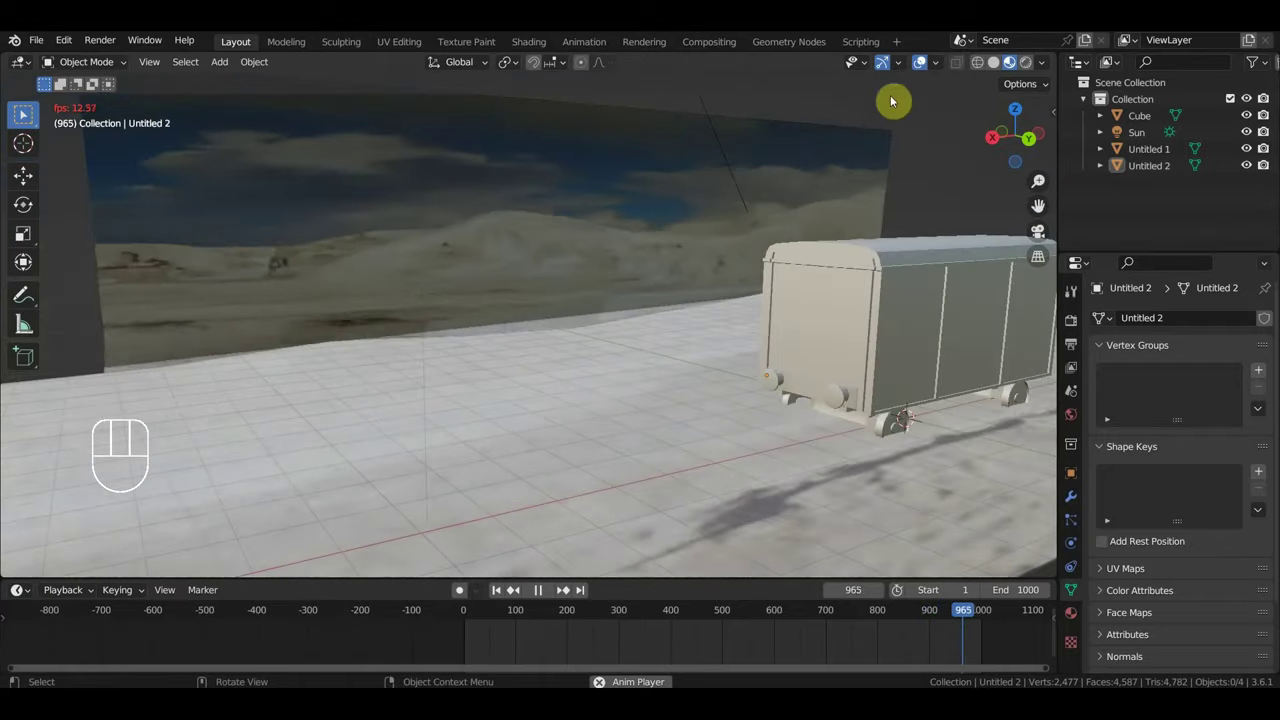
{"action": "left_click", "coordinate": [831, 158]}
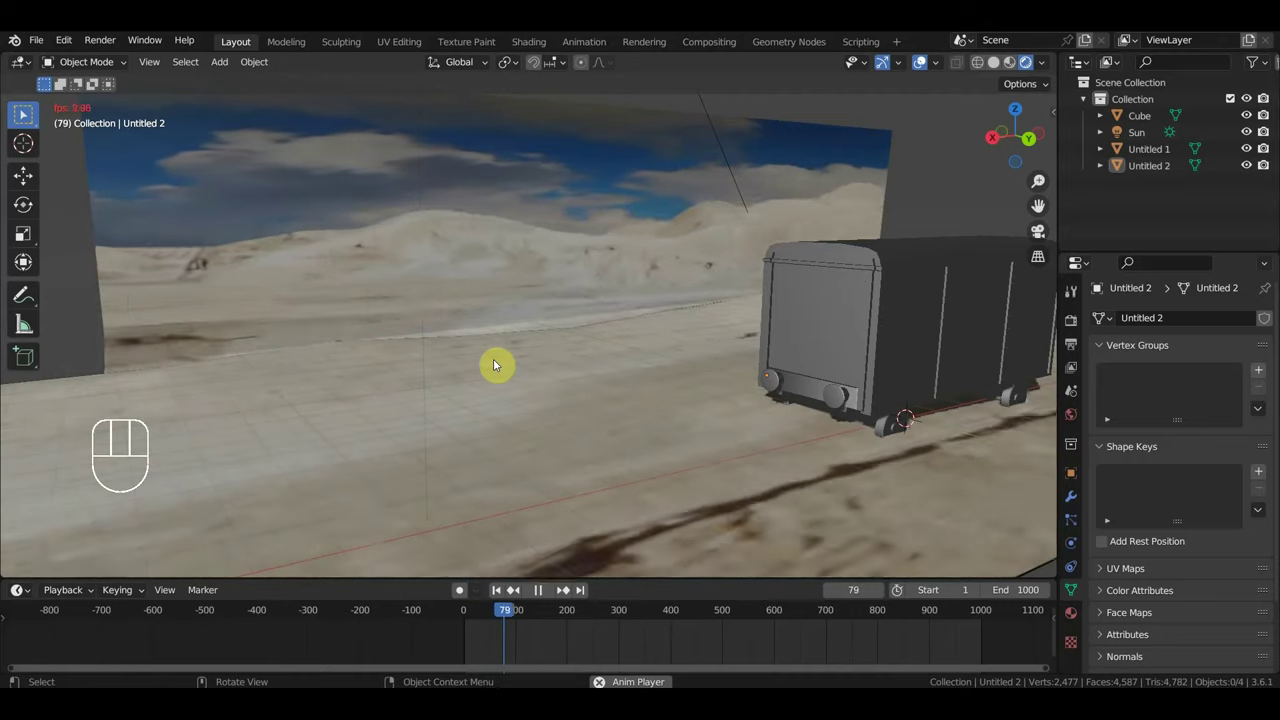
{"action": "left_click_drag", "start_coordinate": [626, 408], "coordinate": [505, 405]}
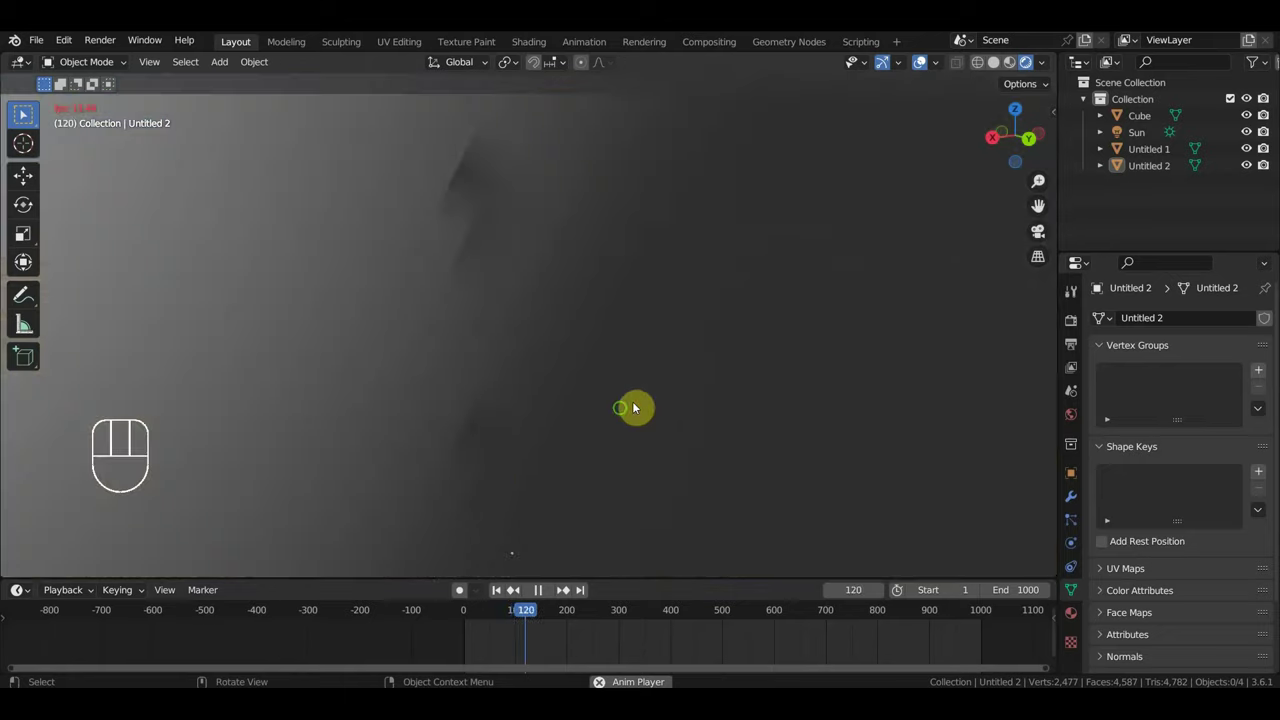
{"action": "left_click_drag", "start_coordinate": [577, 433], "coordinate": [545, 439]}
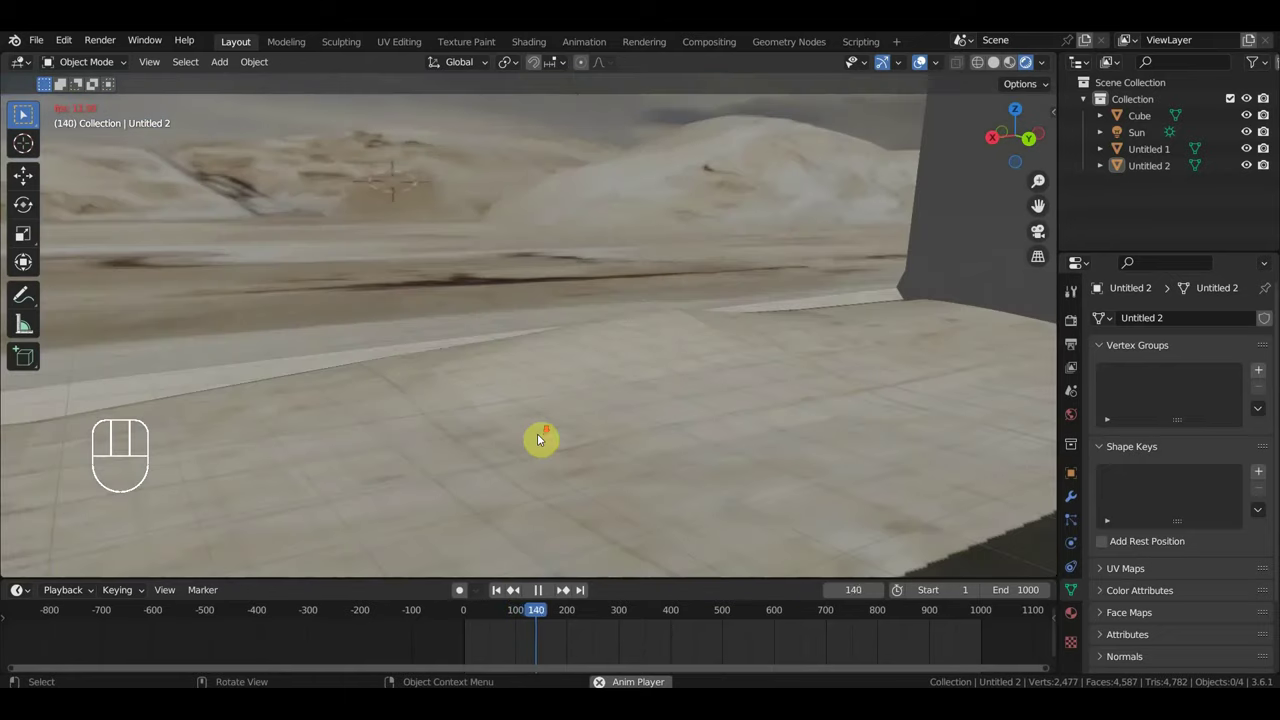
{"action": "left_click_drag", "start_coordinate": [572, 414], "coordinate": [591, 360]}
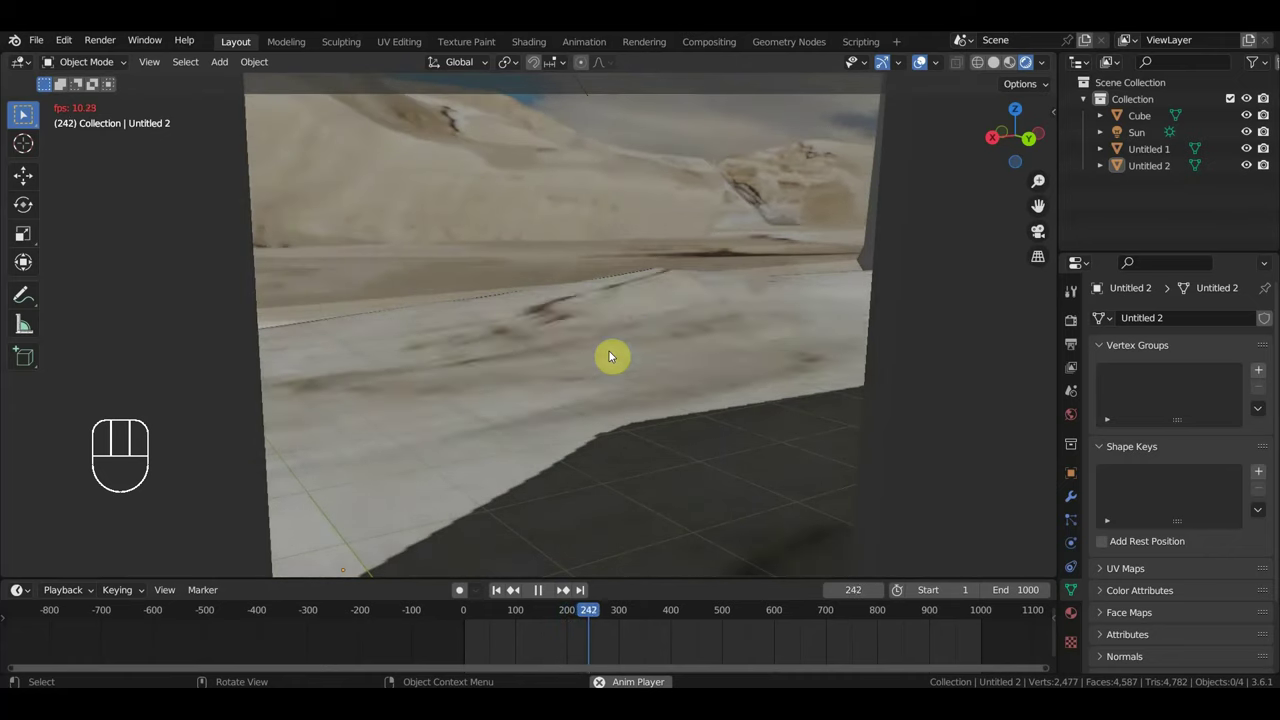
{"action": "left_click_drag", "start_coordinate": [661, 353], "coordinate": [645, 364]}
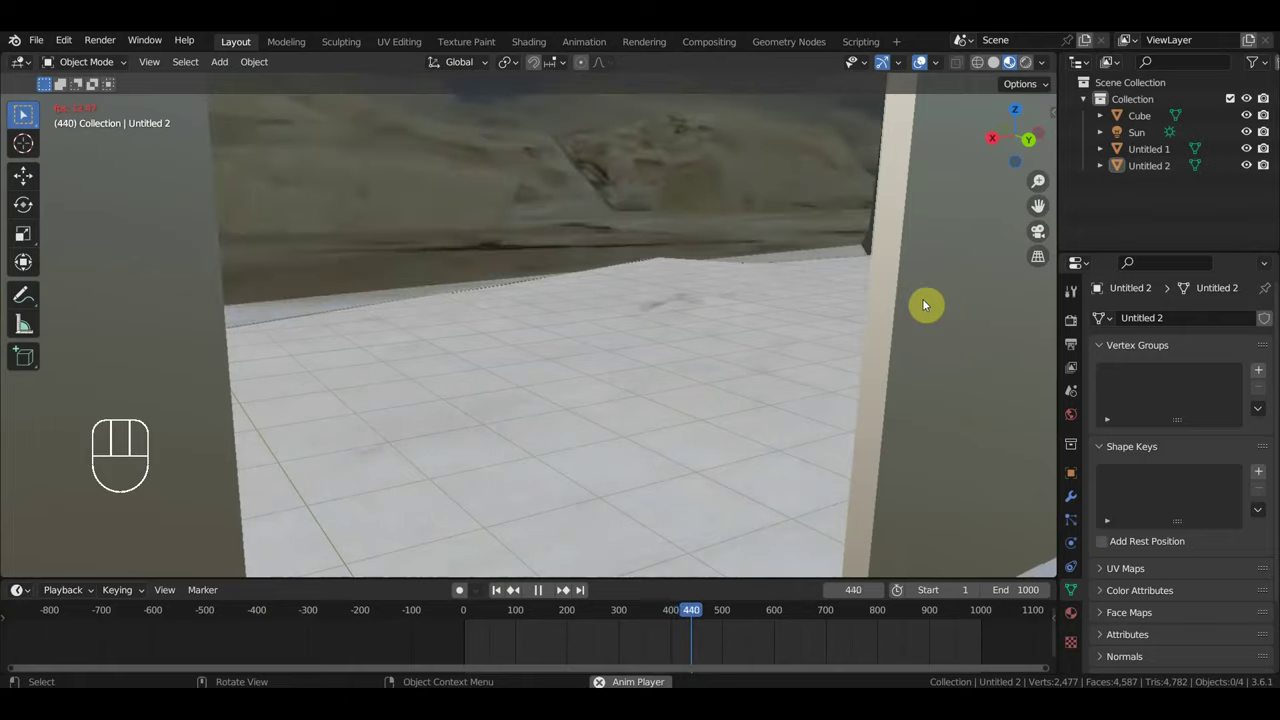
Orbit around the passenger wagon and move the view inside to the seat rows
{"action": "middle_click", "coordinate": [474, 275]}
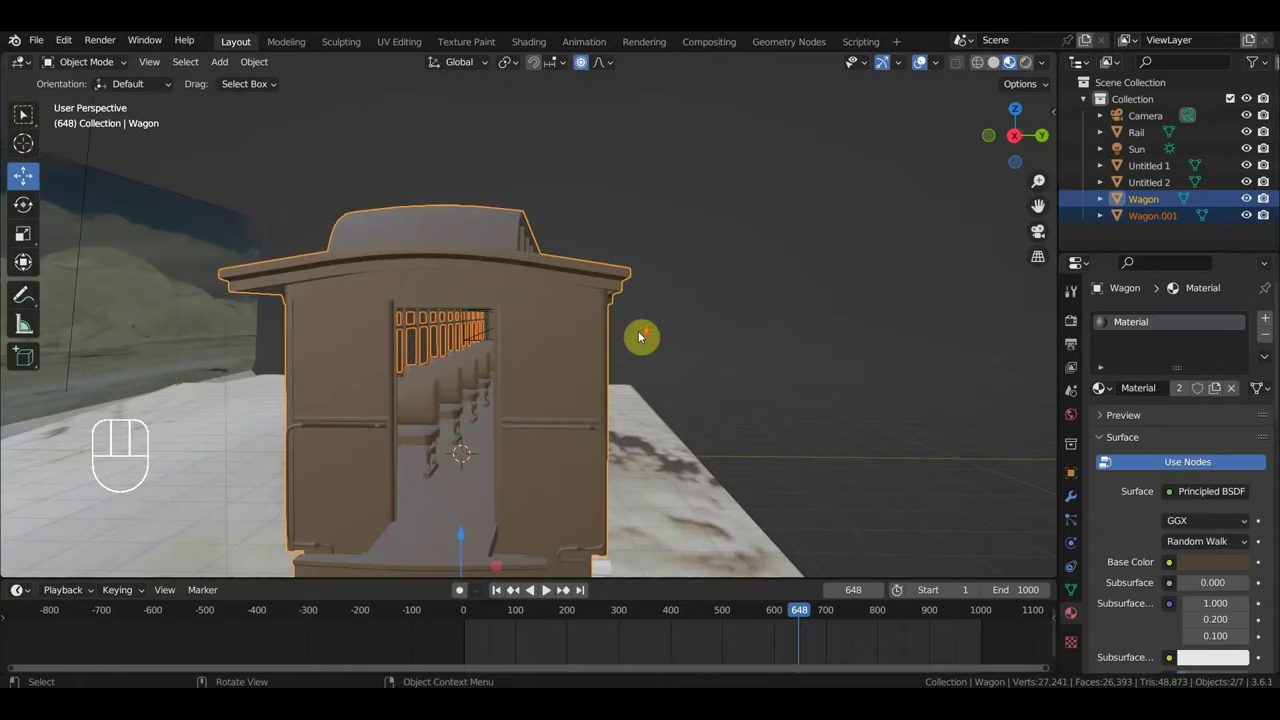
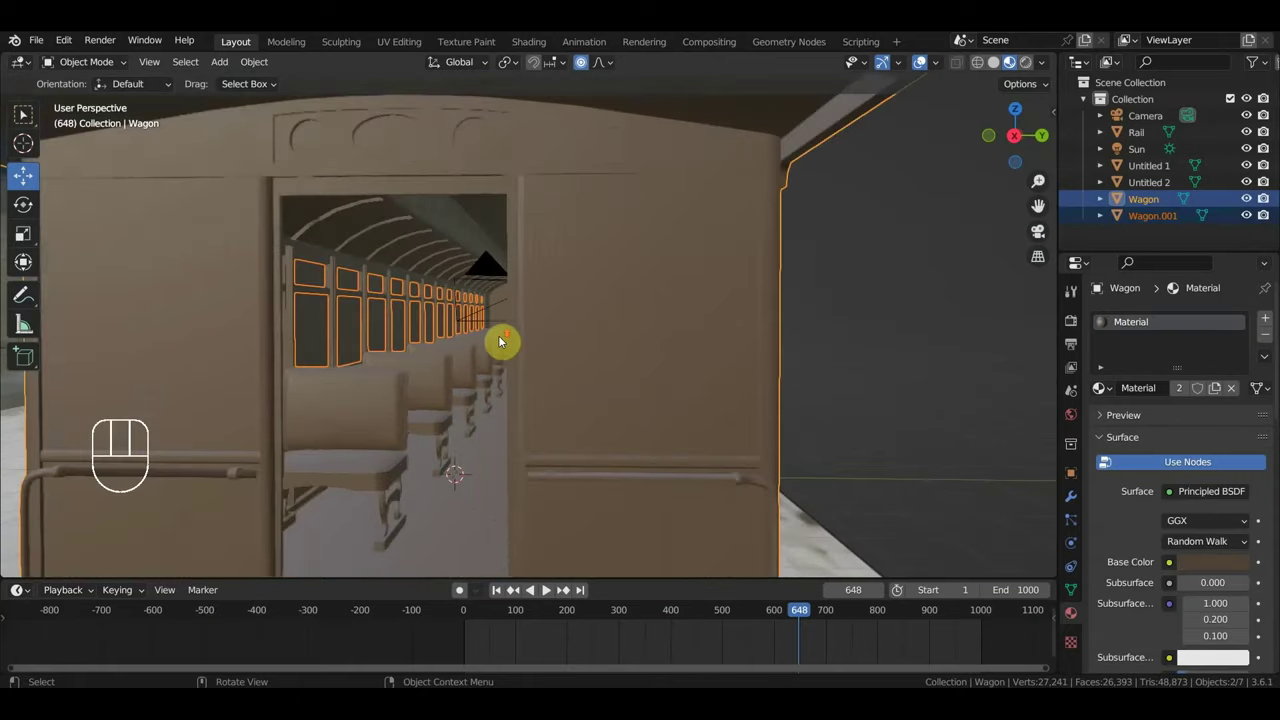
{"action": "left_click_drag", "start_coordinate": [538, 359], "coordinate": [530, 356]}
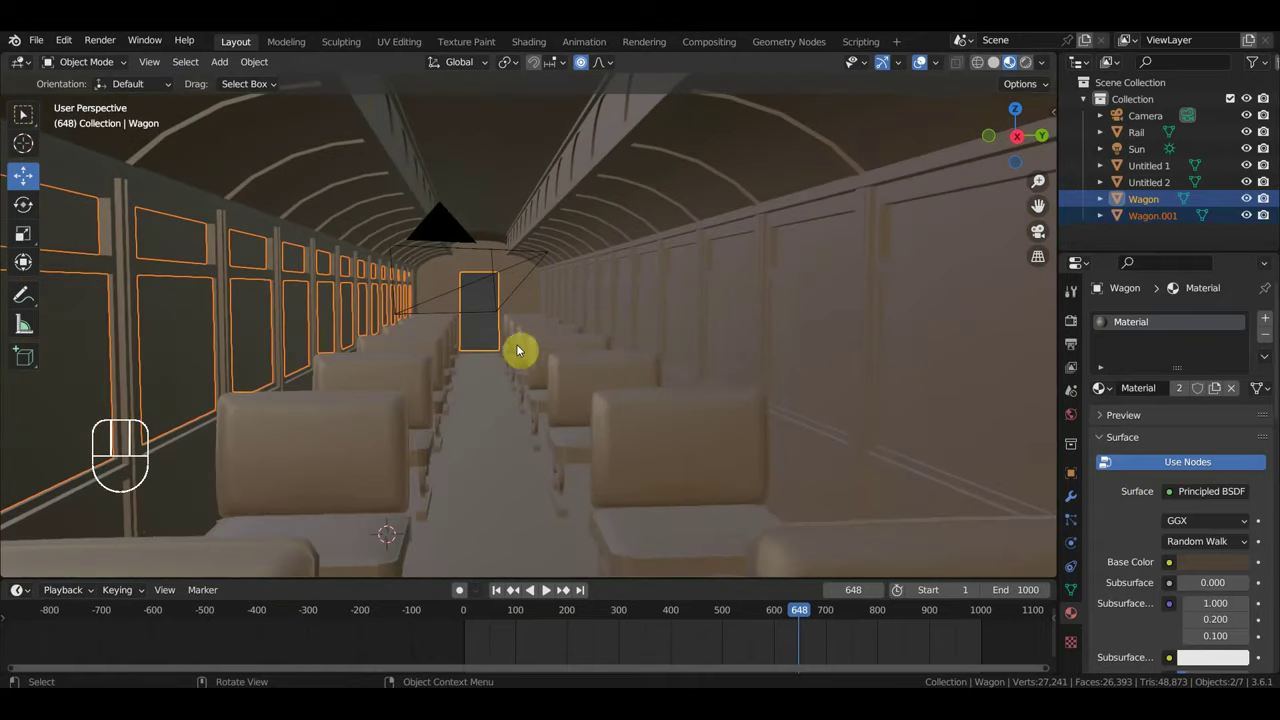
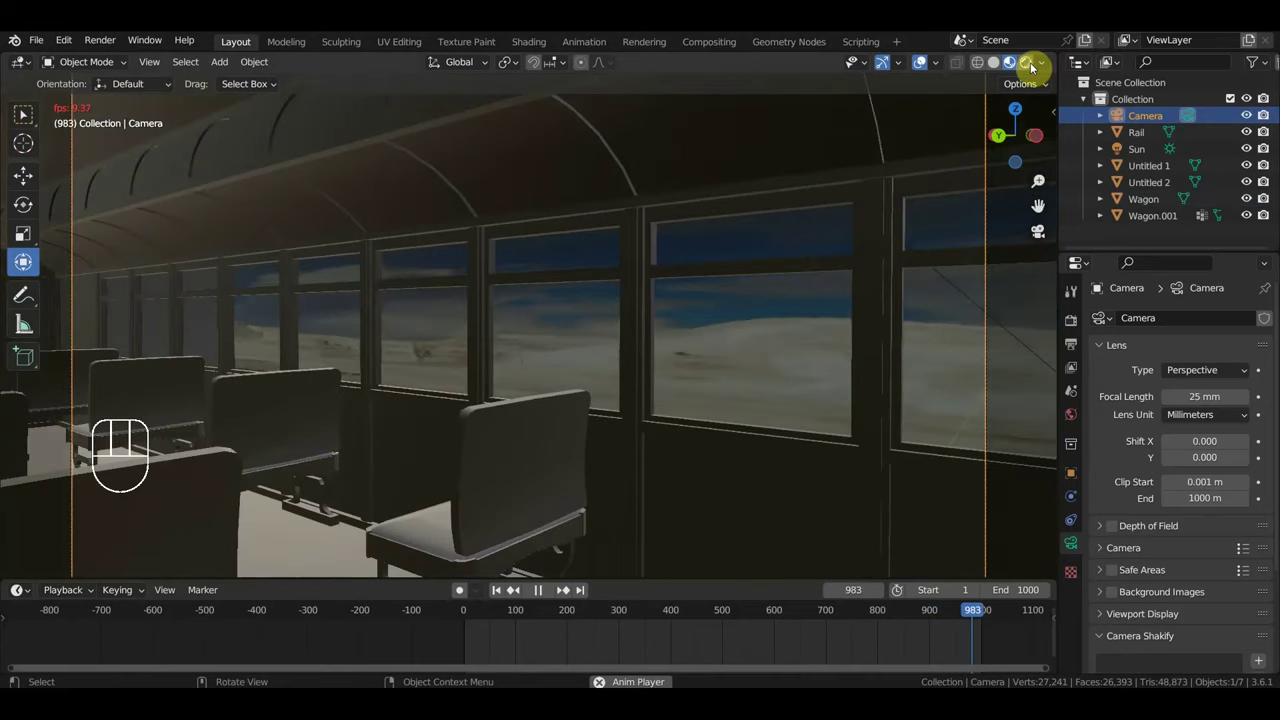
Enable Rendered viewport shading while the animation plays through the wagon camera
{"action": "left_click", "coordinate": [1038, 68]}
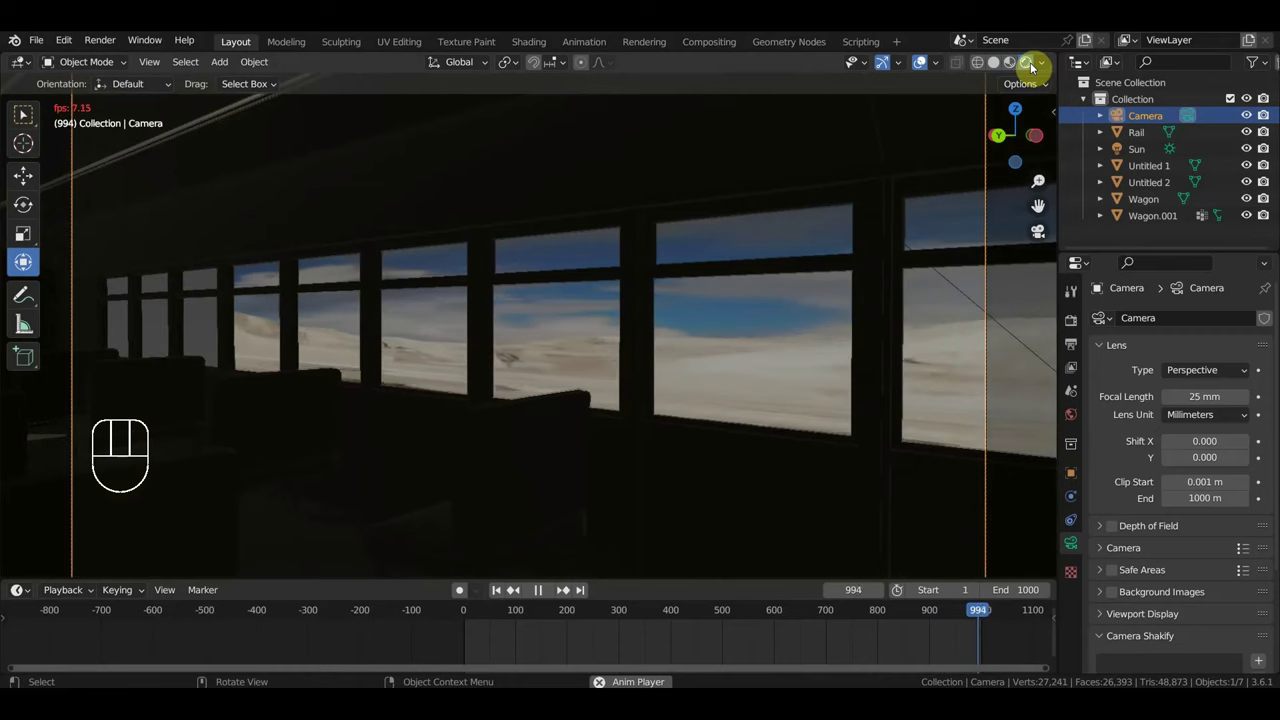